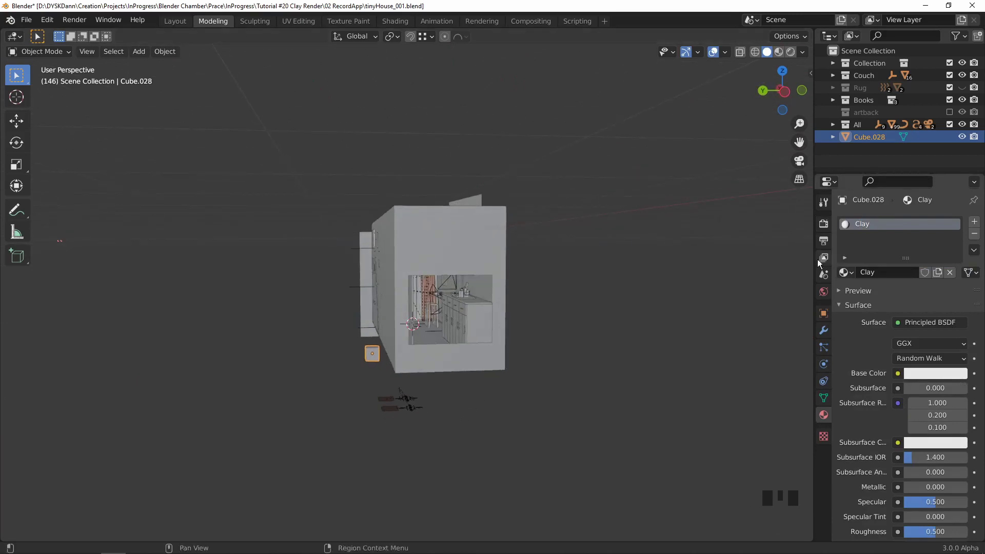
Set the view layer's Material Override to the Clay material and preview through the camera.
{"action": "left_click", "coordinate": [825, 259]}
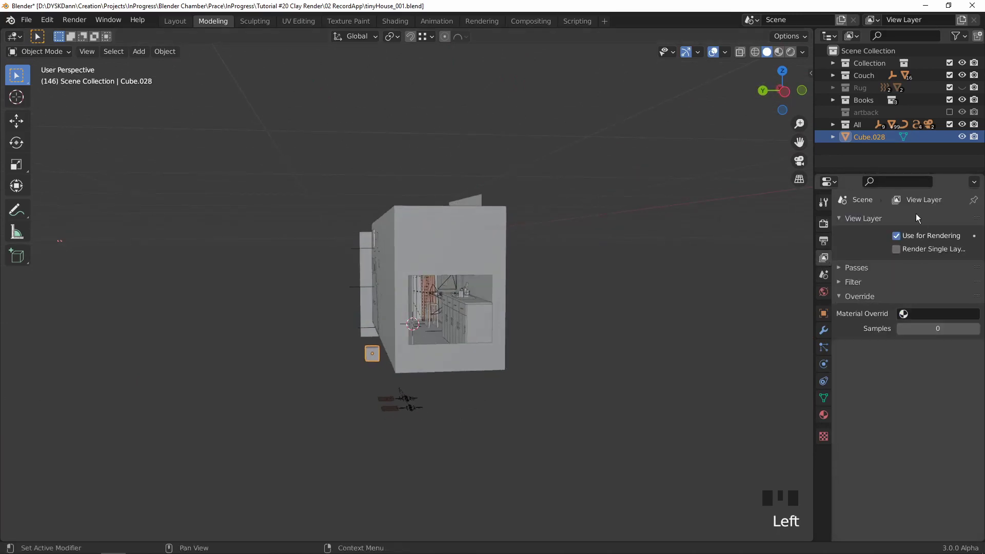
{"action": "left_click_drag", "start_coordinate": [927, 315], "coordinate": [883, 339]}
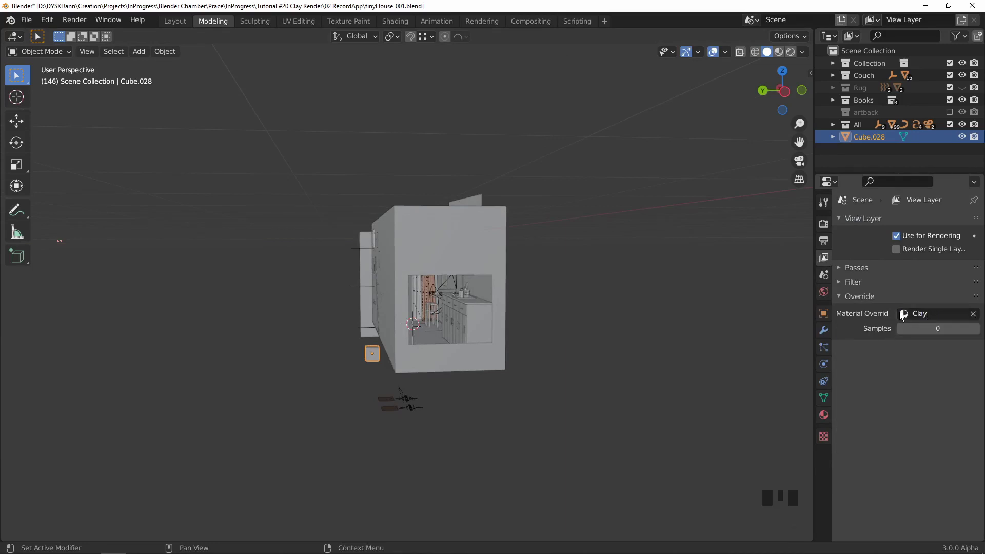
{"action": "left_click_drag", "start_coordinate": [490, 299], "coordinate": [484, 301]}
{"action": "key", "text": "KP_0"}
{"action": "key", "text": "z"}
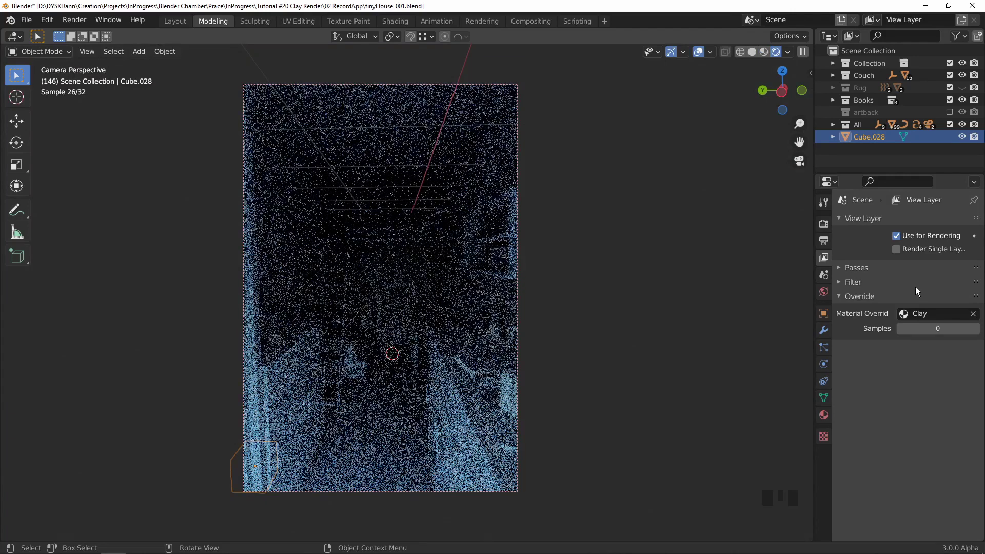
{"action": "left_click_drag", "start_coordinate": [974, 316], "coordinate": [948, 315]}
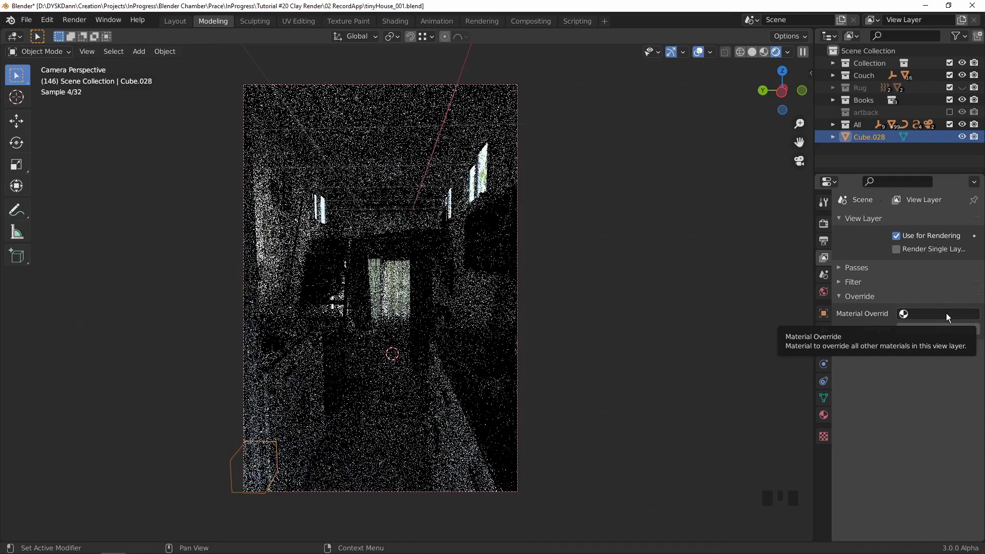
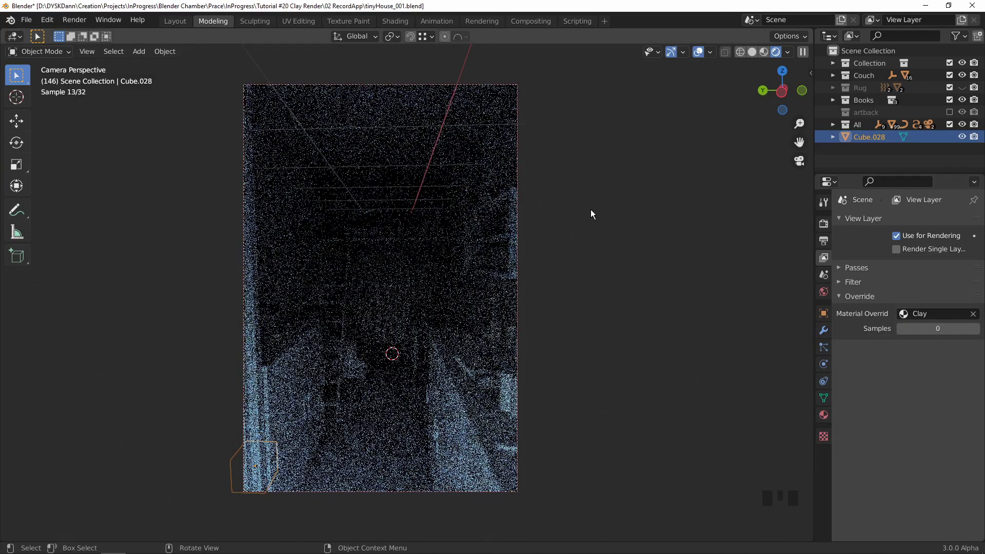
{"action": "left_click_drag", "start_coordinate": [585, 213], "coordinate": [537, 242]}
{"action": "scroll", "scroll_direction": "down", "scroll_amount": 3}
{"action": "key", "text": "z"}
{"action": "scroll", "scroll_direction": "down", "scroll_amount": 3}
Orbit around the house to view its windowed end and furnished interior.
{"action": "left_click_drag", "start_coordinate": [372, 266], "coordinate": [855, 191]}
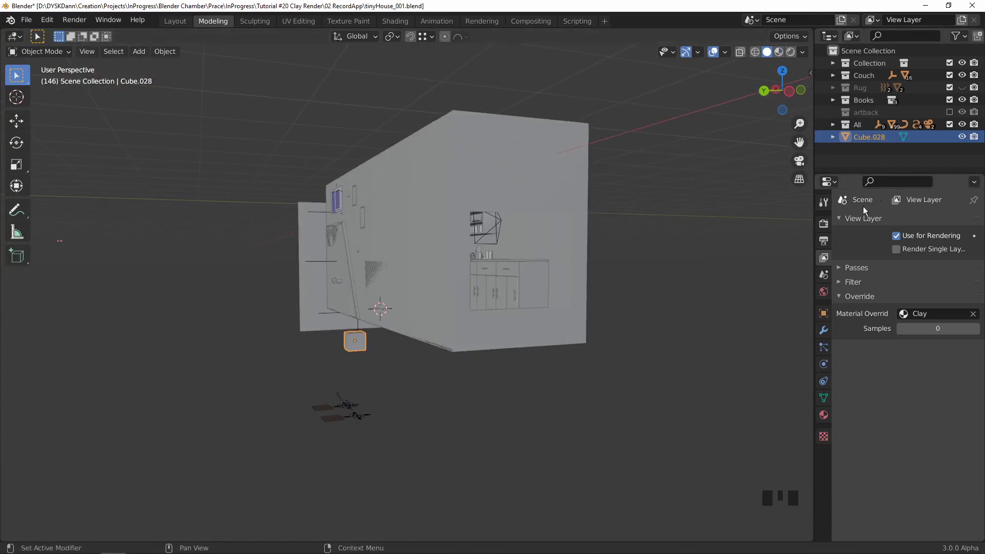
{"action": "left_click_drag", "start_coordinate": [513, 190], "coordinate": [509, 185]}
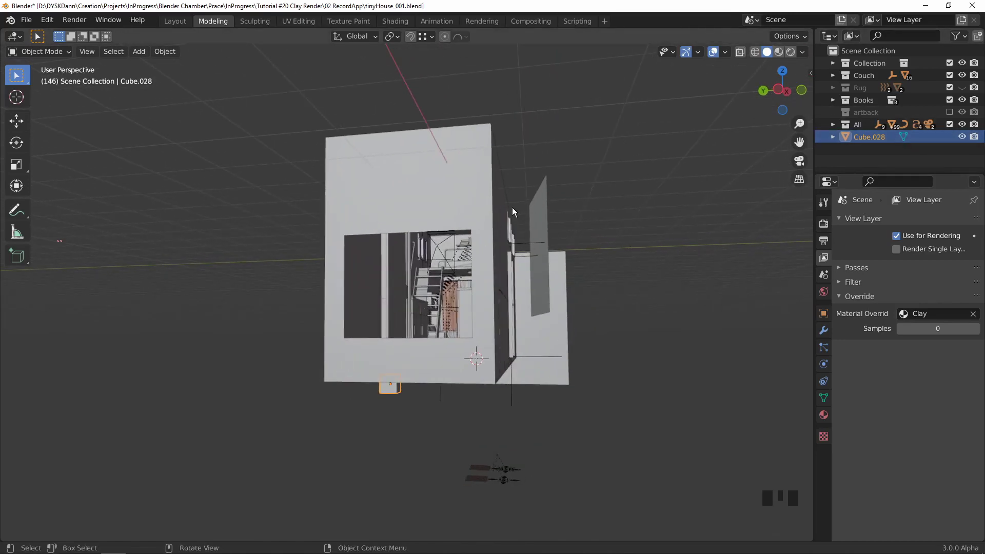
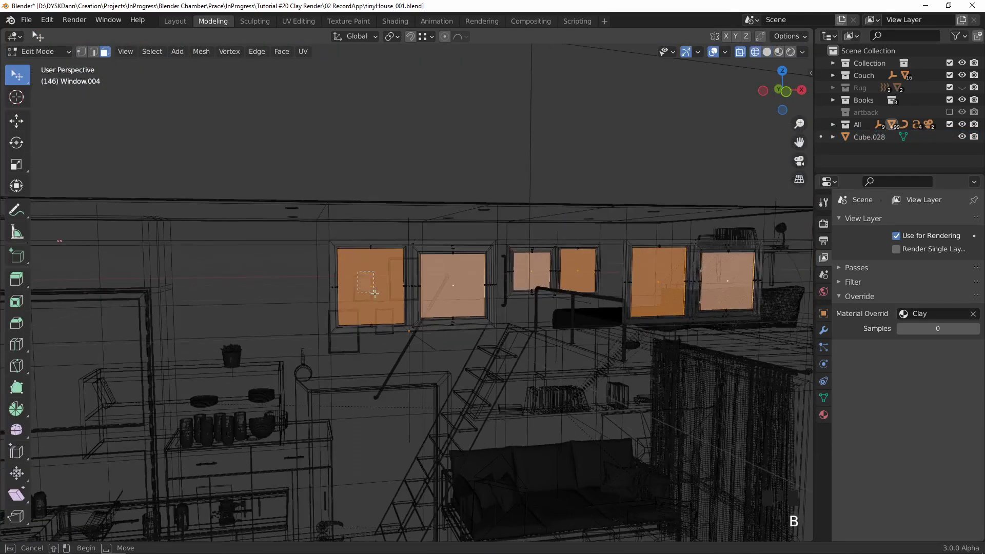
Separate the selected pane faces into their own object and move it to a new collection named Hid.
{"action": "key", "text": "b"}
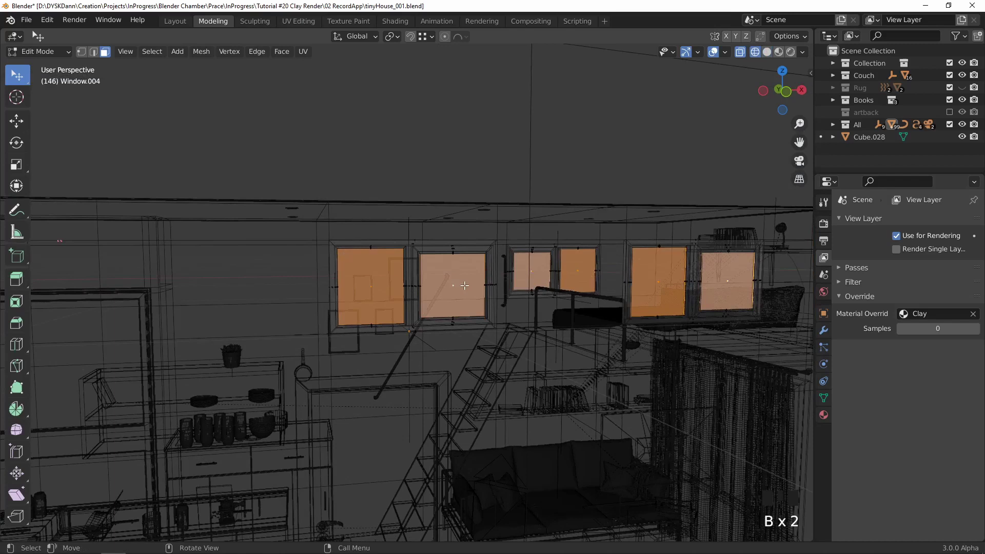
{"action": "key", "text": "p"}
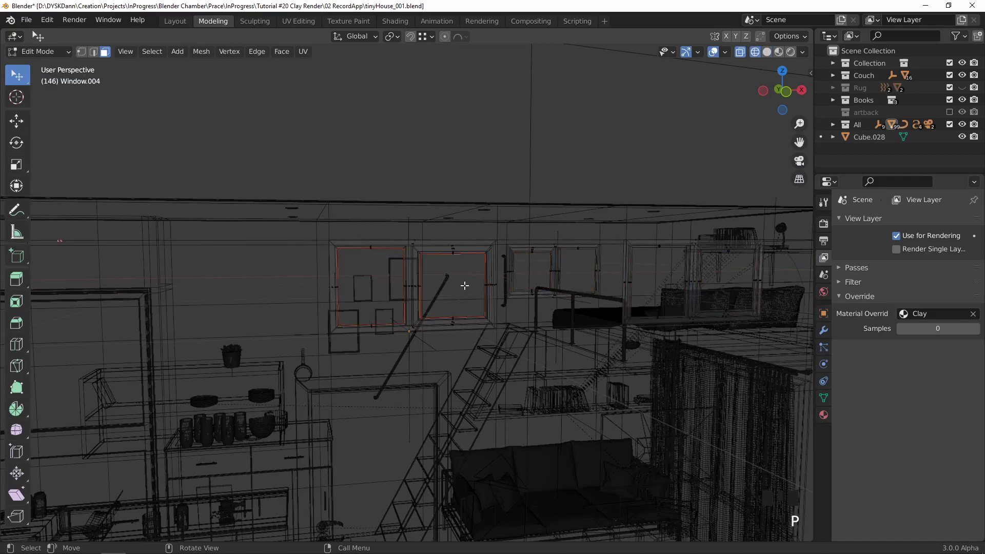
{"action": "key", "text": "Tab"}
{"action": "key", "text": "z"}
{"action": "left_click", "coordinate": [446, 276]}
{"action": "key", "text": "m"}
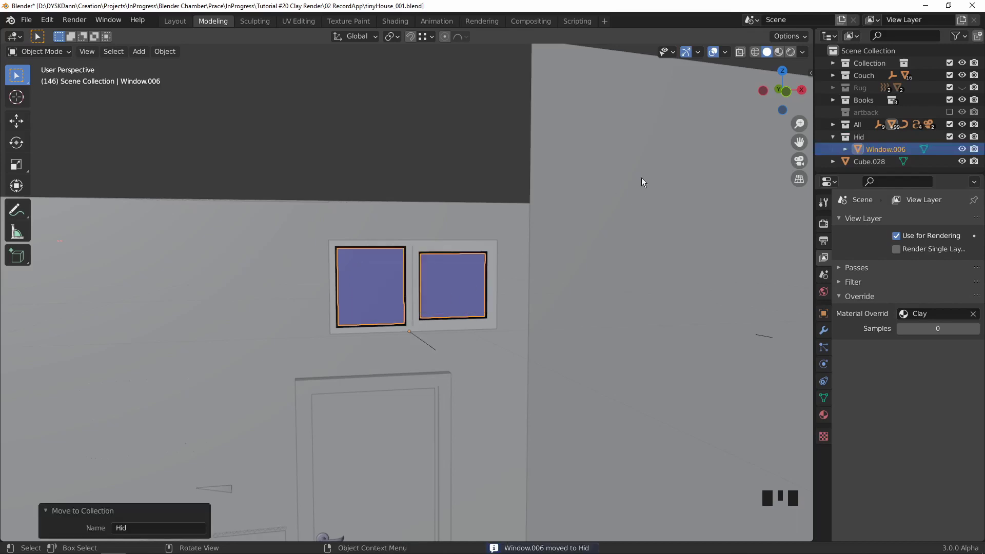
Hide the Hid collection in the Outliner and select the outer house shell Cube.028.
{"action": "scroll", "scroll_direction": "down", "scroll_amount": 3}
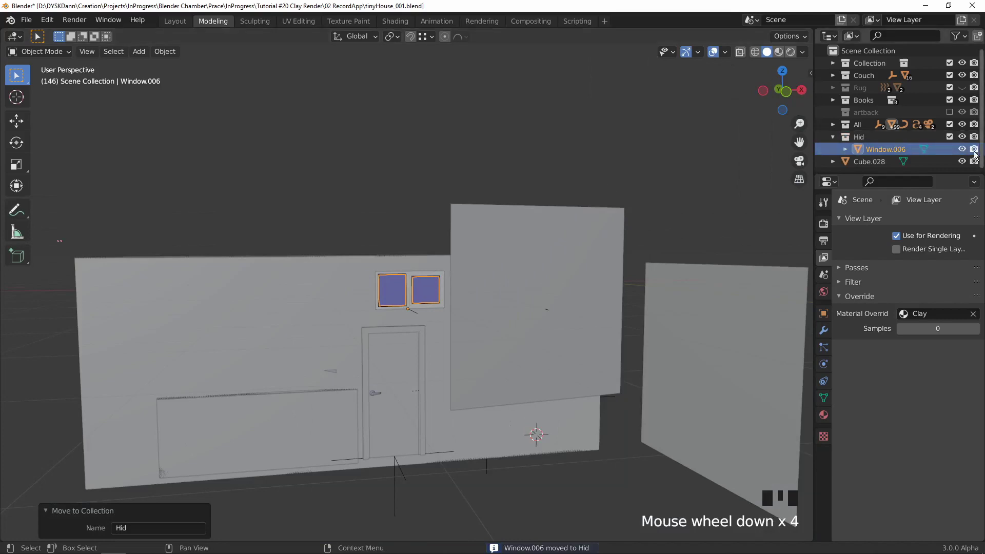
{"action": "left_click", "coordinate": [981, 154]}
{"action": "left_click", "coordinate": [980, 154]}
{"action": "left_click", "coordinate": [977, 140]}
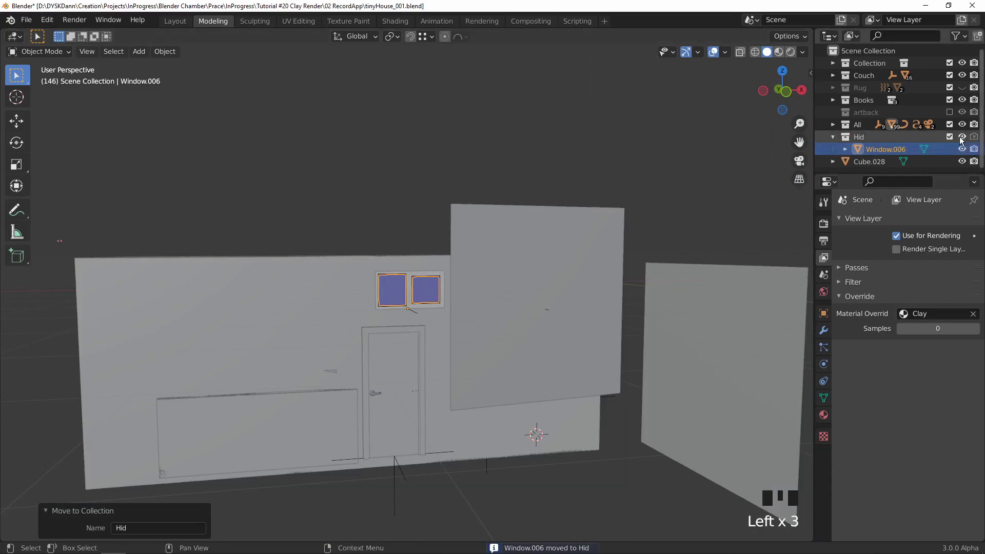
{"action": "left_click", "coordinate": [963, 138]}
{"action": "left_click_drag", "start_coordinate": [320, 330], "coordinate": [439, 317]}
{"action": "left_click", "coordinate": [438, 317]}
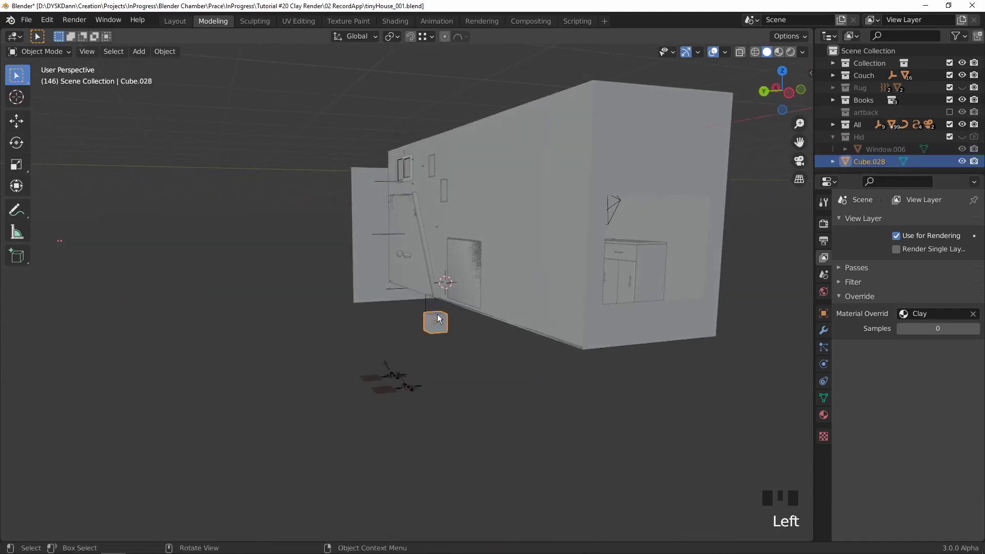
Move the house shell to Hid and separate another window's panes into their own object.
{"action": "key", "text": "m"}
{"action": "left_click_drag", "start_coordinate": [631, 270], "coordinate": [422, 272]}
{"action": "left_click", "coordinate": [421, 272]}
{"action": "scroll", "scroll_direction": "up", "scroll_amount": 3}
{"action": "key", "text": "z"}
{"action": "key", "text": "a"}
{"action": "key", "text": "b"}
{"action": "key", "text": "p"}
{"action": "key", "text": "z"}
Move the Curtain Lace object into the hidden Hid collection.
{"action": "left_click_drag", "start_coordinate": [508, 284], "coordinate": [517, 274]}
{"action": "middle_click", "coordinate": [517, 274]}
{"action": "left_click_drag", "start_coordinate": [390, 316], "coordinate": [479, 240]}
{"action": "left_click", "coordinate": [479, 239]}
{"action": "key", "text": "m"}
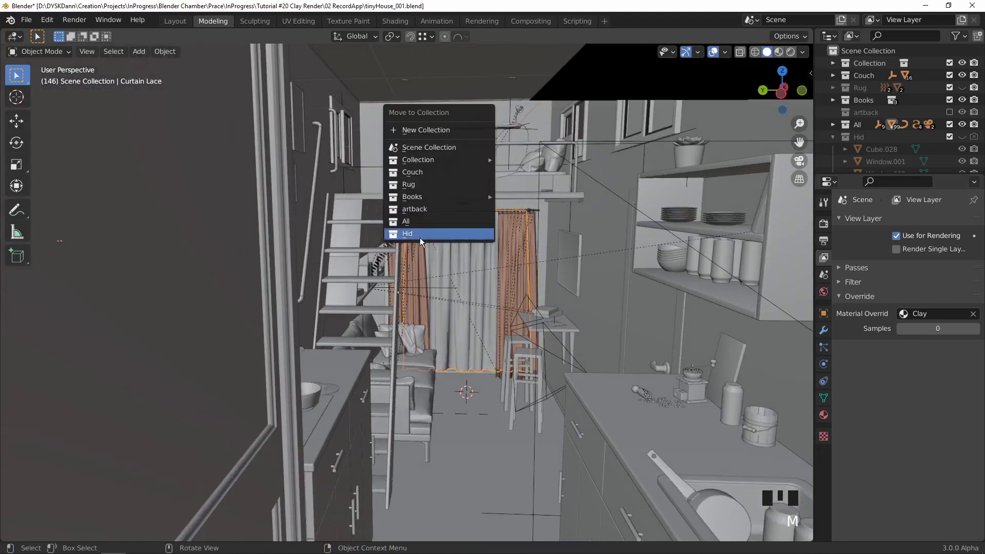
{"action": "left_click", "coordinate": [836, 139]}
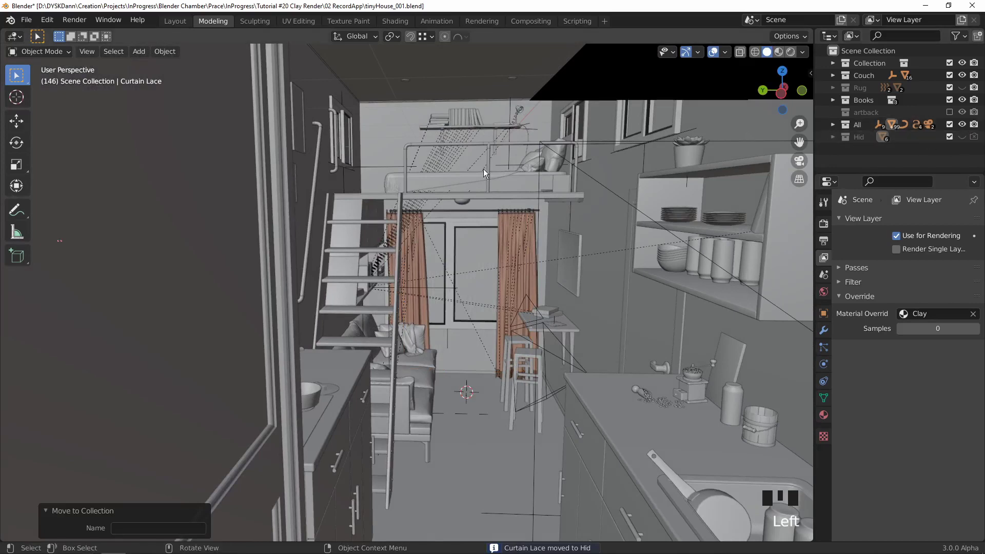
{"action": "left_click_drag", "start_coordinate": [472, 189], "coordinate": [469, 188]}
Adjust Hid visibility toggles and check the clay interior render from the camera, returning to Solid shading.
{"action": "key", "text": "KP_0"}
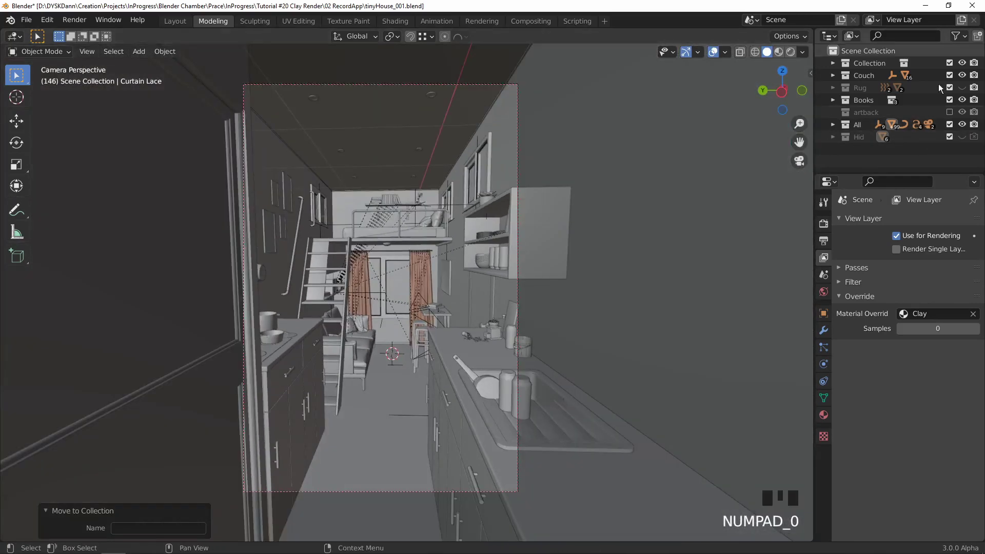
{"action": "left_click", "coordinate": [963, 138]}
{"action": "left_click", "coordinate": [975, 141]}
{"action": "left_click", "coordinate": [978, 138]}
{"action": "left_click", "coordinate": [965, 137]}
{"action": "key", "text": "z"}
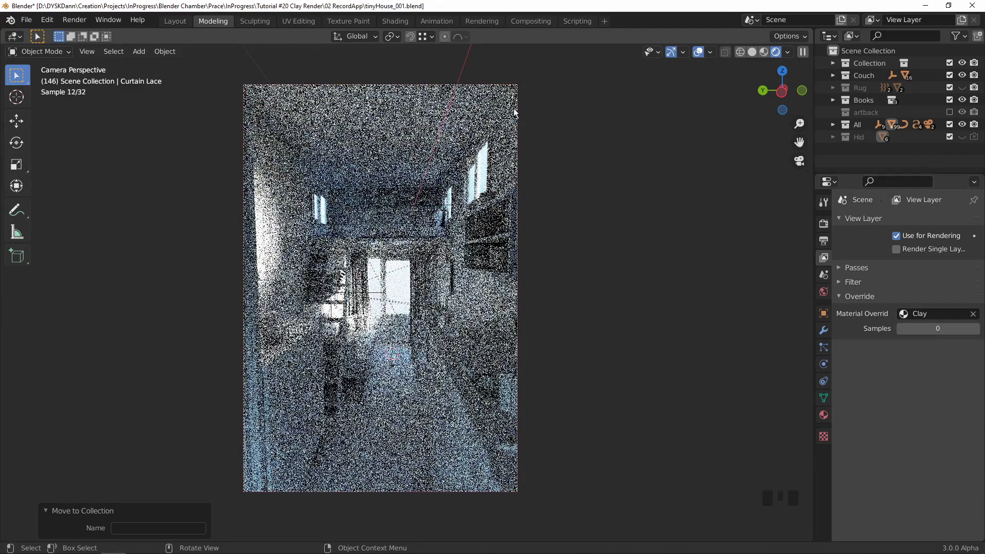
{"action": "key", "text": "z"}
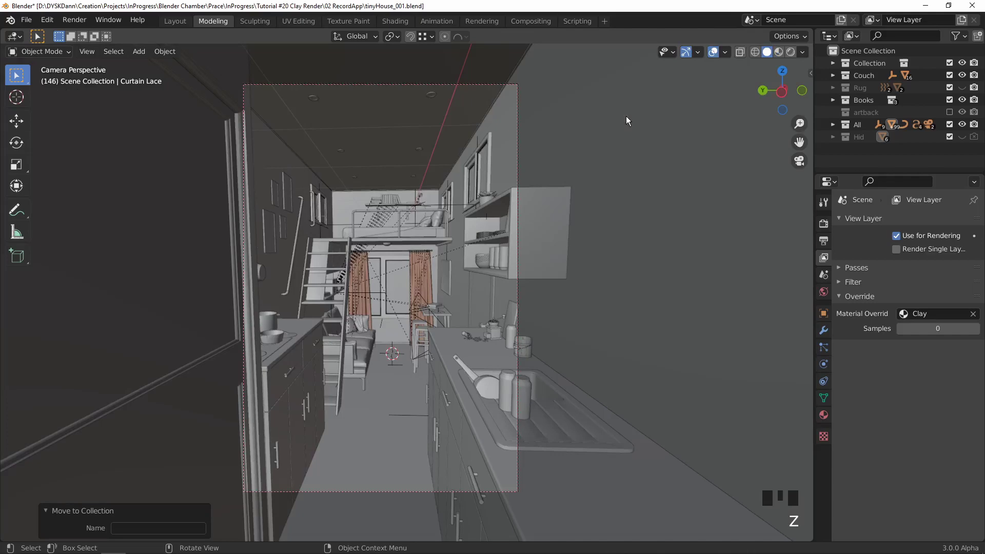
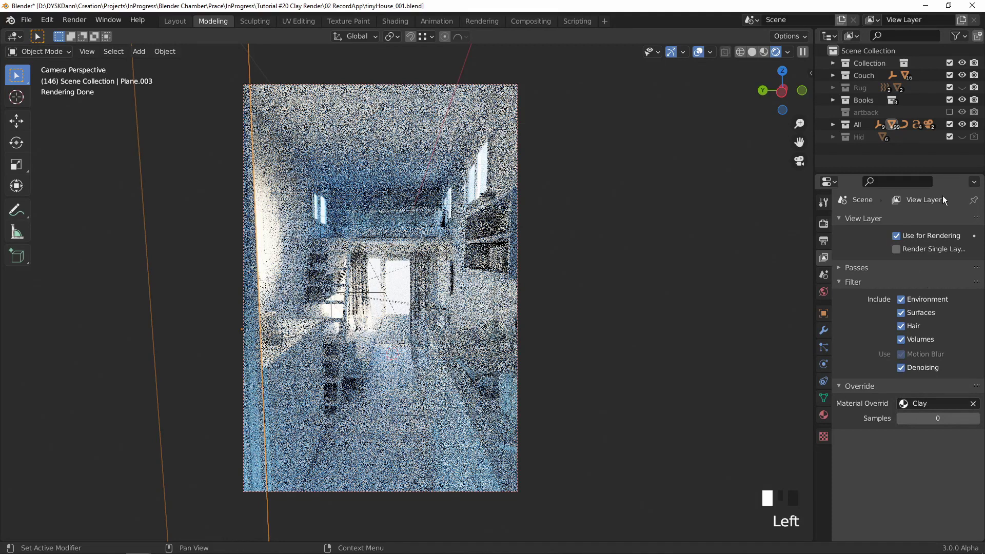
Toggle the Hid collection's render visibility in the Outliner.
{"action": "left_click", "coordinate": [976, 138]}
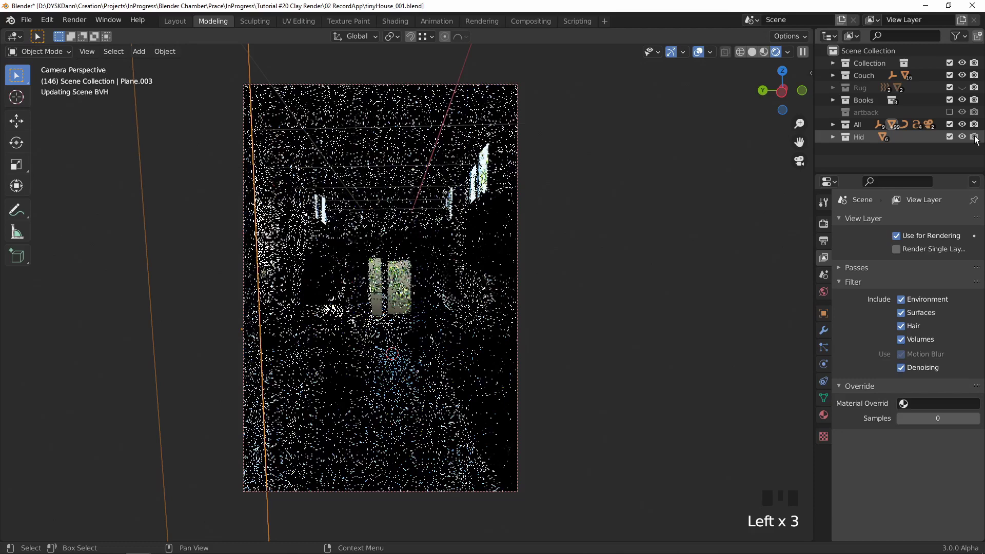